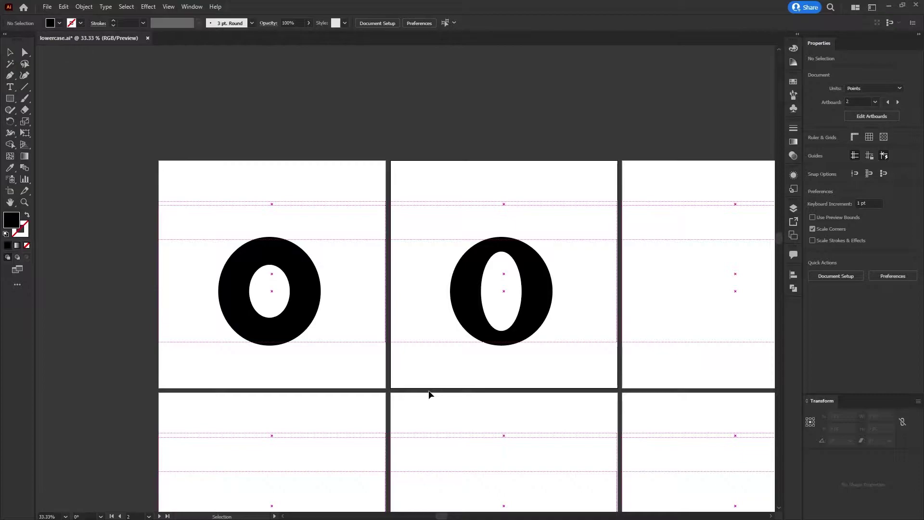
- Magnify the second lowercase 'o' glyph until it fills the view
{"action": "left_click", "coordinate": [467, 300]}
{"action": "key", "text": "ctrl+0"}
{"action": "left_click", "coordinate": [263, 380]}
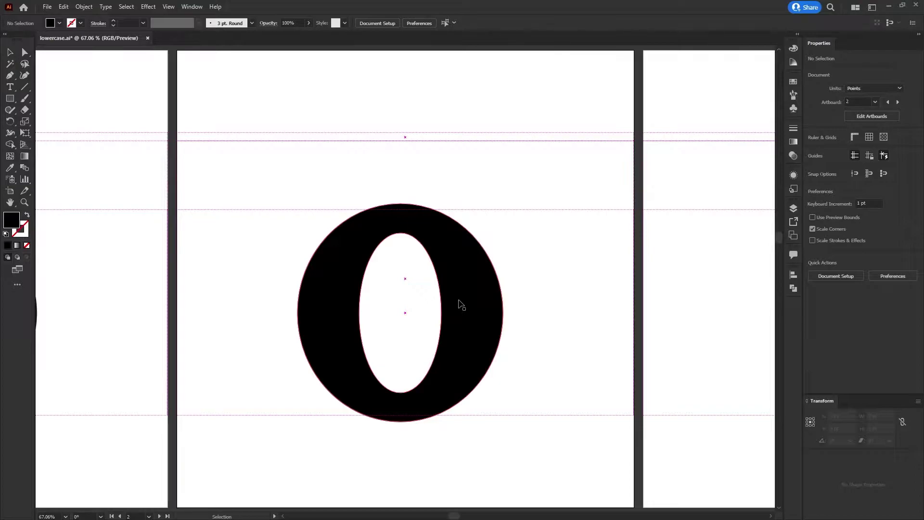
{"action": "left_click", "coordinate": [462, 302]}
- Isolate the 'o' compound path and rotate its counter ellipse 90° to lie horizontally
{"action": "double_click", "coordinate": [461, 302]}
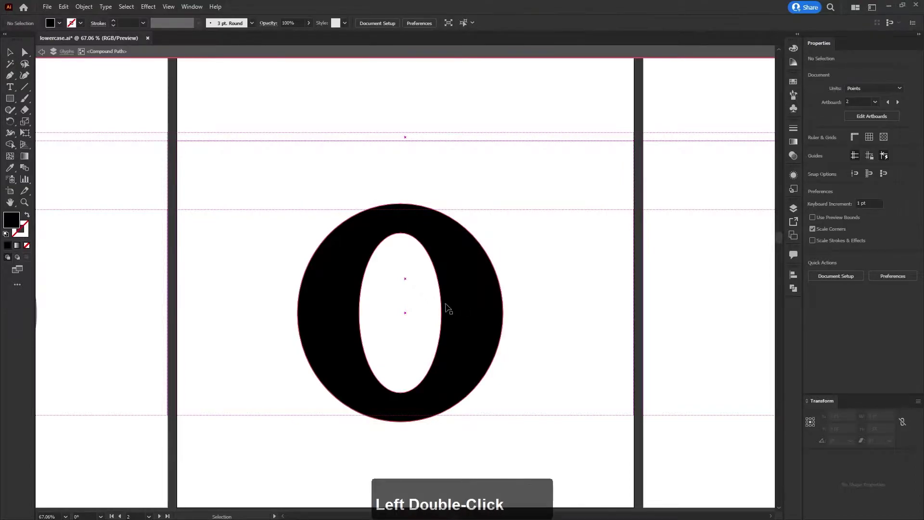
{"action": "left_click", "coordinate": [445, 313]}
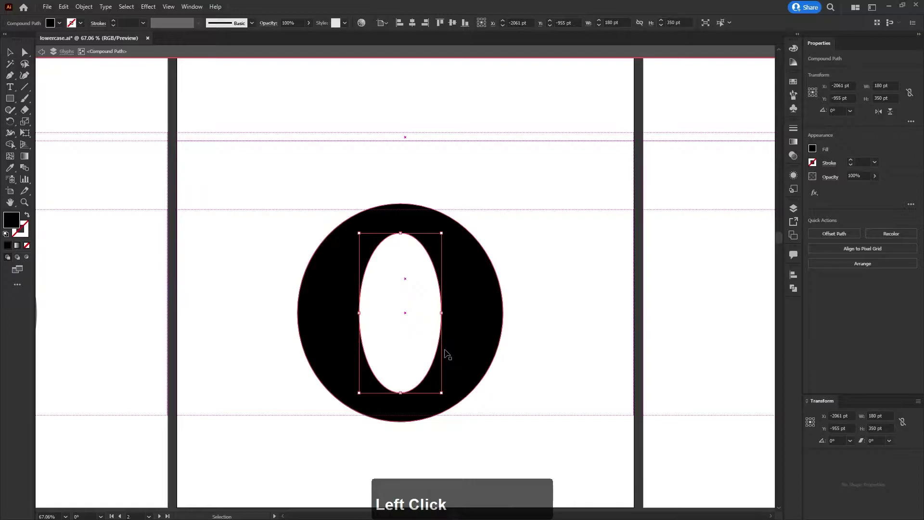
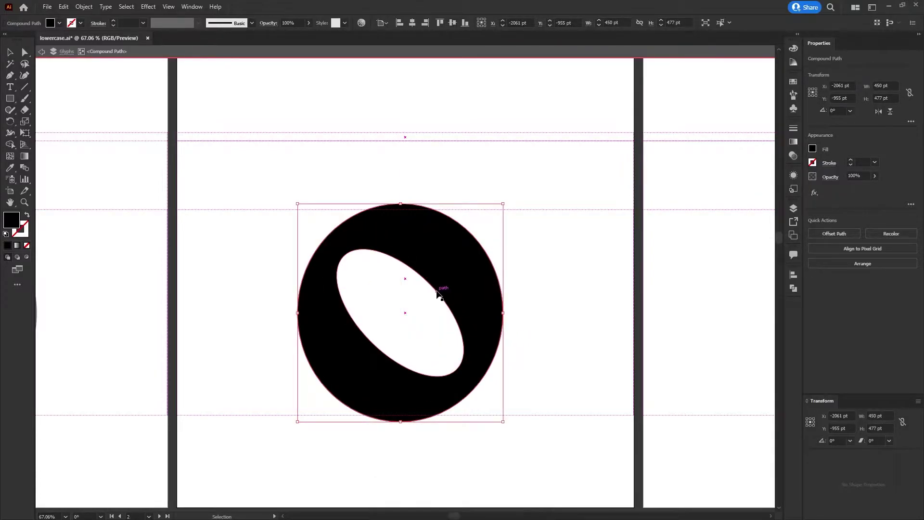
{"action": "left_click", "coordinate": [446, 300]}
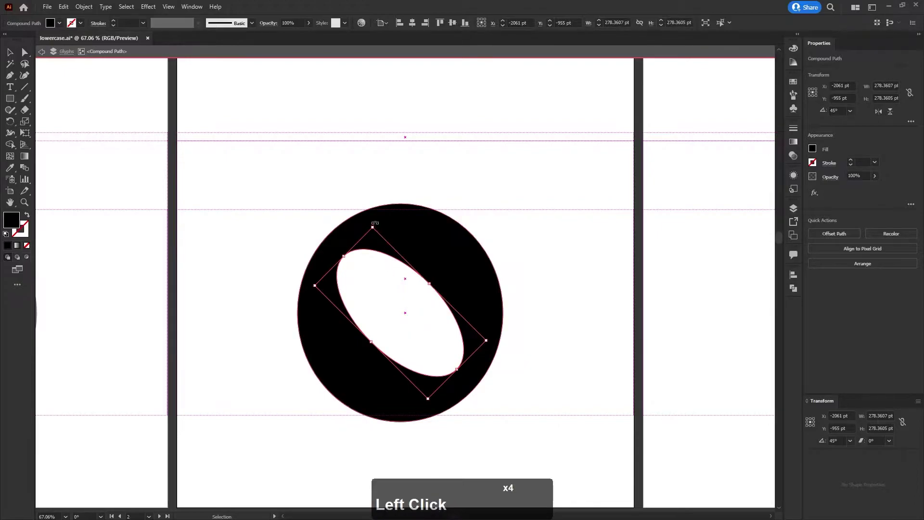
{"action": "left_click", "coordinate": [254, 339]}
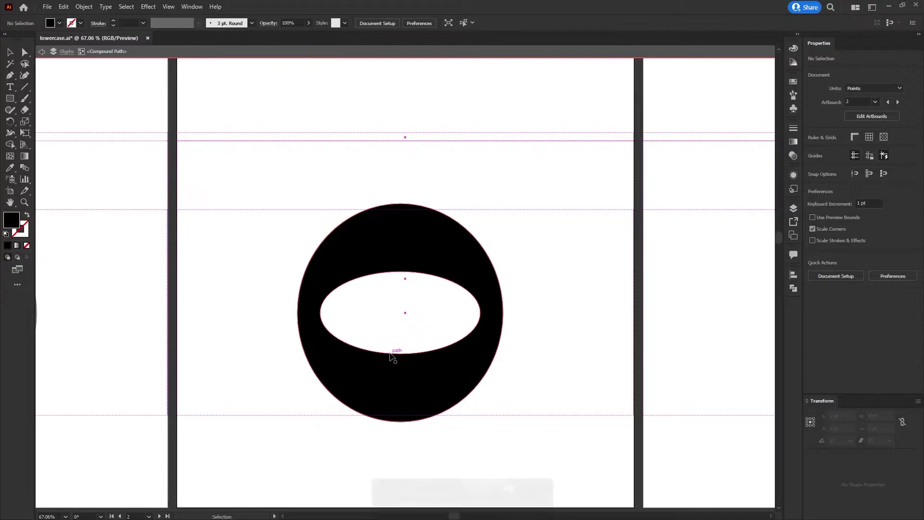
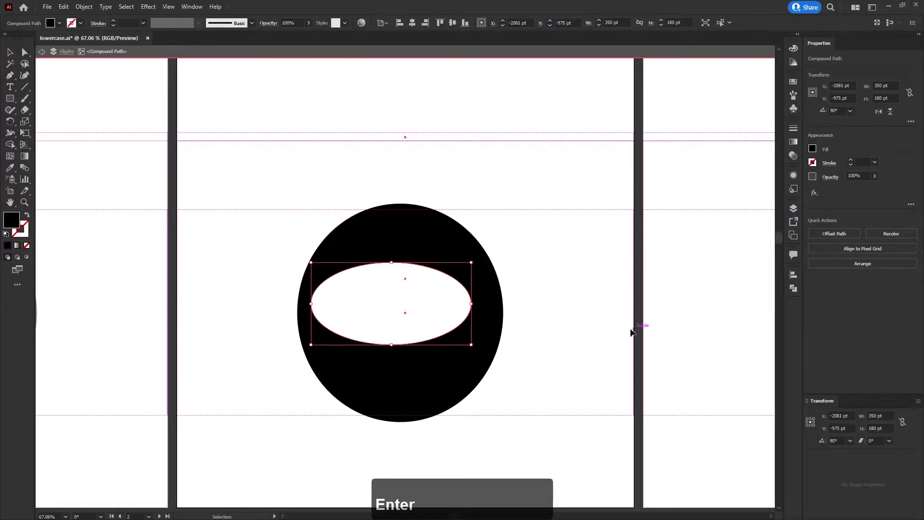
- Nudge the horizontal counter sideways and down with the arrow keys, returning it to center
{"action": "left_click", "coordinate": [629, 331]}
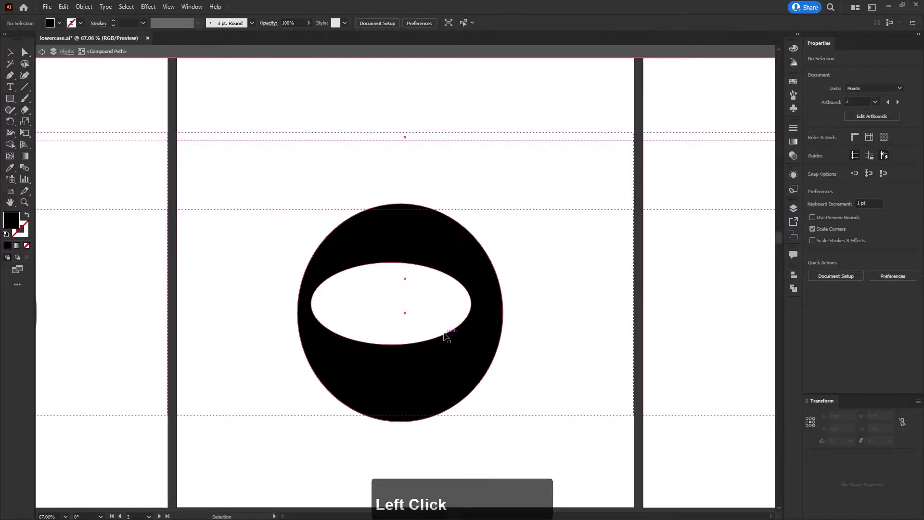
{"action": "left_click", "coordinate": [447, 335]}
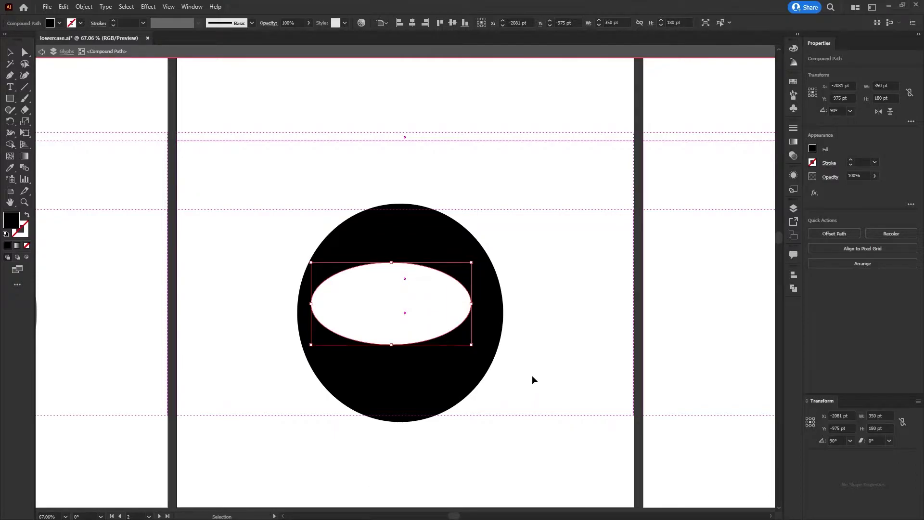
{"action": "key", "text": "Right"}
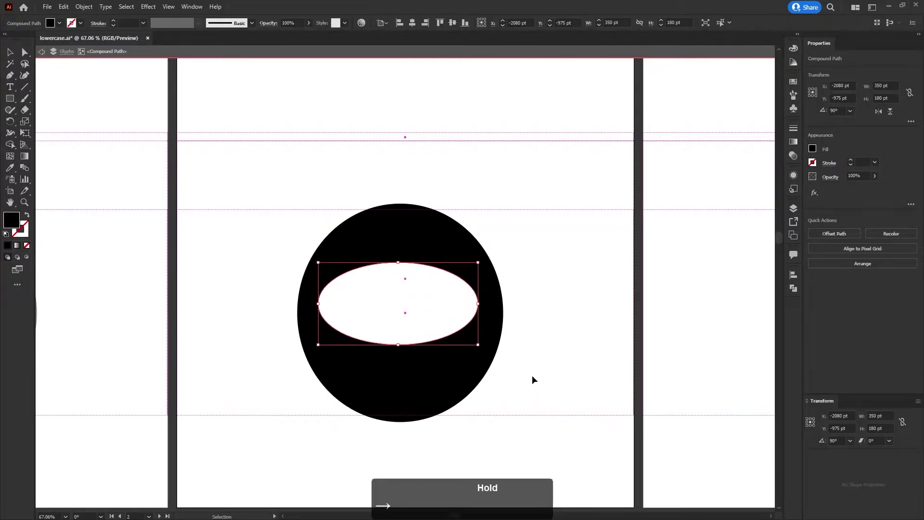
{"action": "key", "text": "Right"}
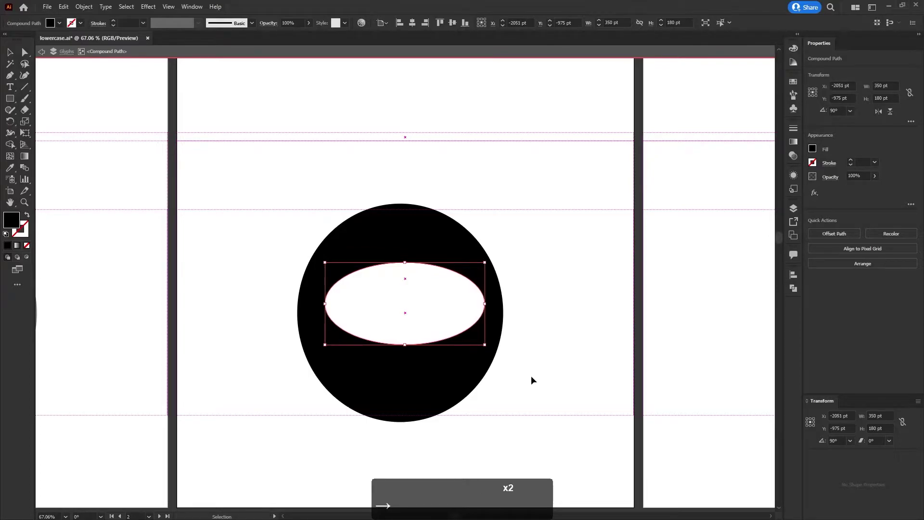
{"action": "key", "text": "Left"}
{"action": "key", "text": "Left"}
{"action": "key", "text": "Left"}
{"action": "key", "text": "Left"}
{"action": "key", "text": "Left"}
{"action": "key", "text": "Down"}
{"action": "key", "text": "Down"}
{"action": "key", "text": "Down"}
{"action": "key", "text": "Down"}
{"action": "key", "text": "Up"}
{"action": "key", "text": "Up"}
{"action": "key", "text": "Up"}
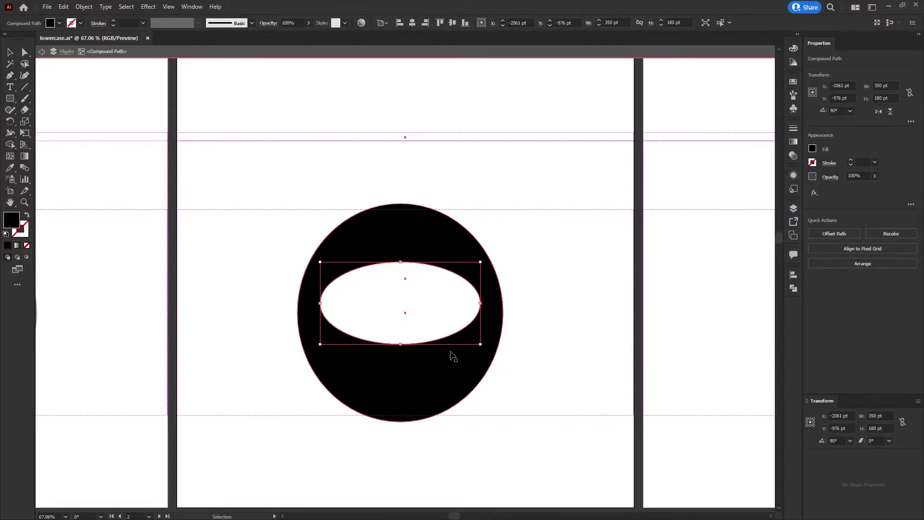
- Try the counter shifted down and left, then leave it moved up toward the top of the bowl
{"action": "key", "text": "shift+Down"}
{"action": "key", "text": "shift+Down"}
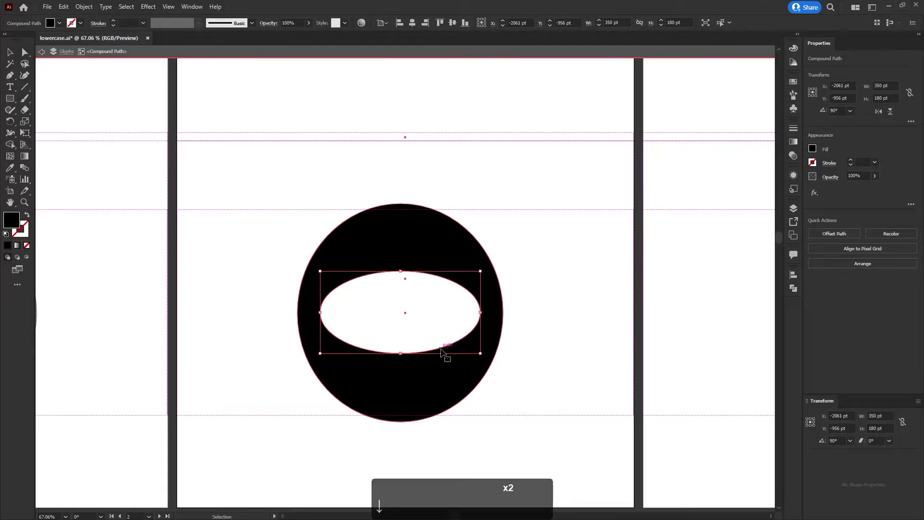
{"action": "key", "text": "shift+Up"}
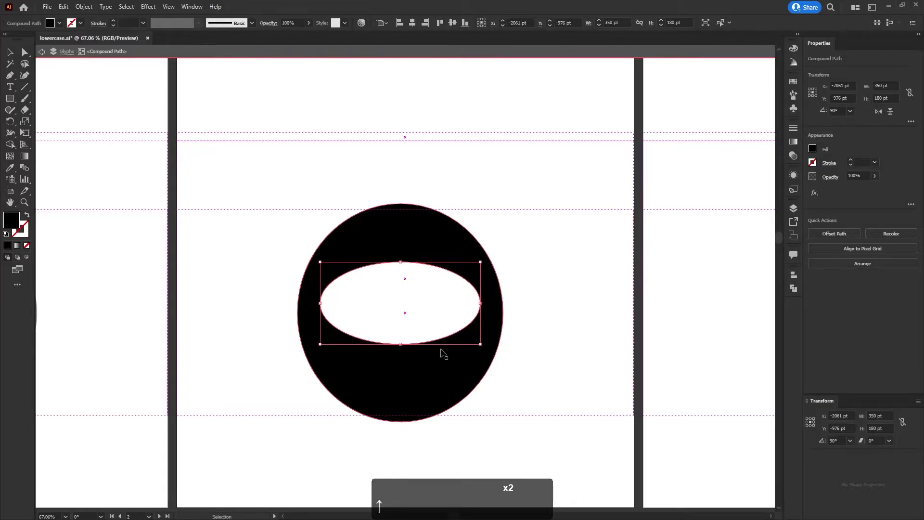
{"action": "key", "text": "shift+Left"}
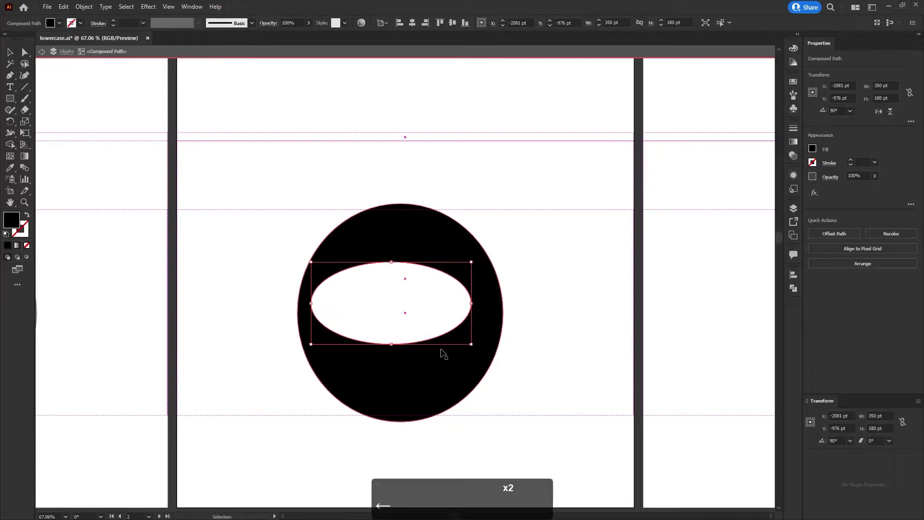
{"action": "key", "text": "shift+Right"}
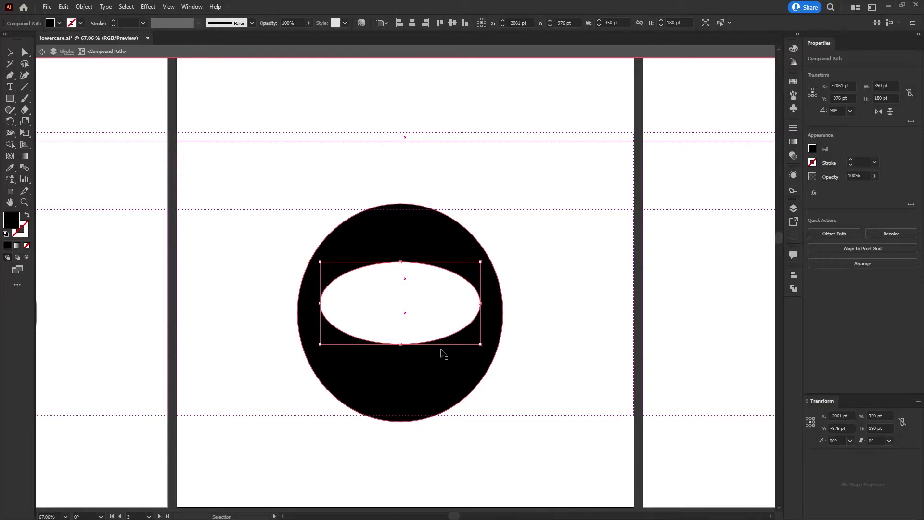
{"action": "key", "text": "shift+Up"}
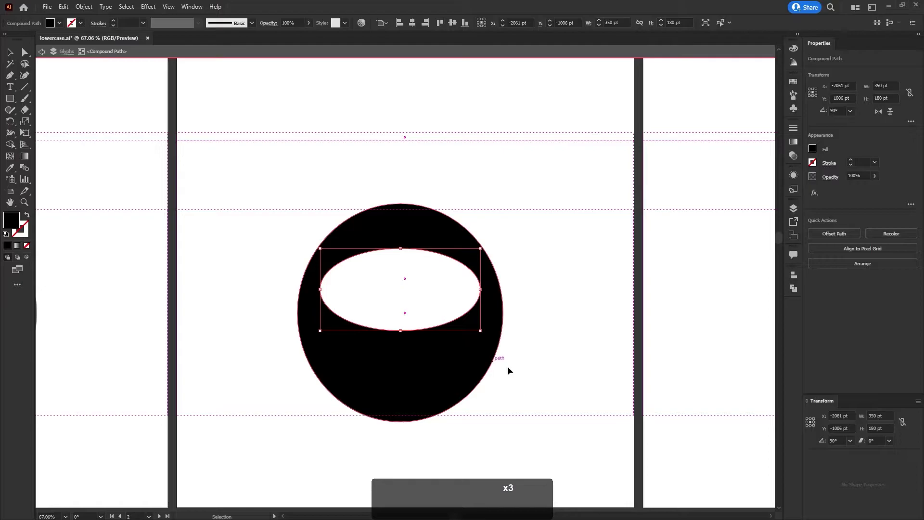
- Move the horizontal counter below the 'o' center so the top of the letter is heaviest
{"action": "left_click", "coordinate": [549, 380]}
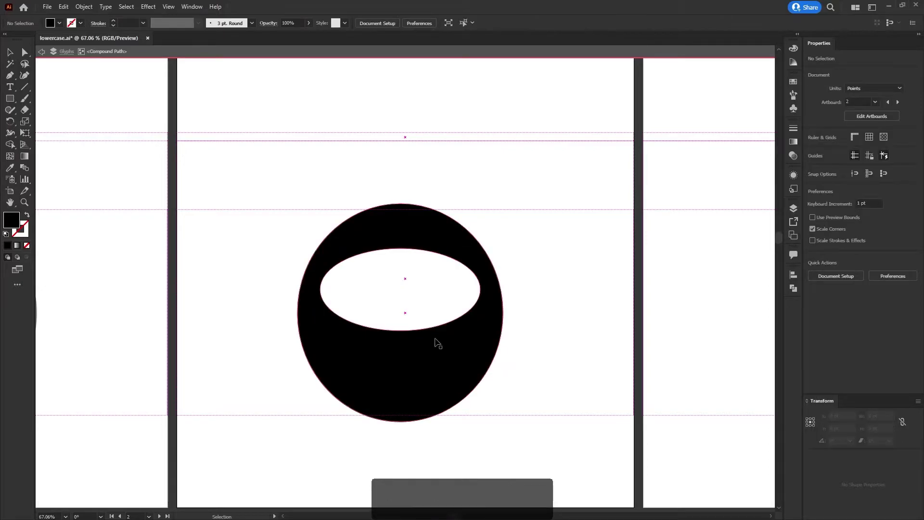
{"action": "left_click", "coordinate": [434, 331]}
{"action": "key", "text": "shift+Down"}
{"action": "key", "text": "shift+Up"}
{"action": "key", "text": "shift+Up"}
{"action": "key", "text": "shift+Up"}
{"action": "left_click", "coordinate": [565, 333]}
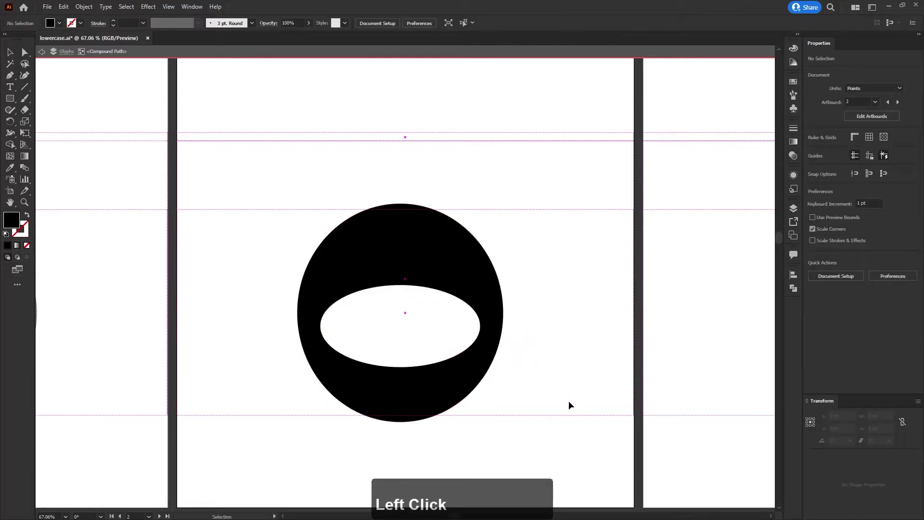
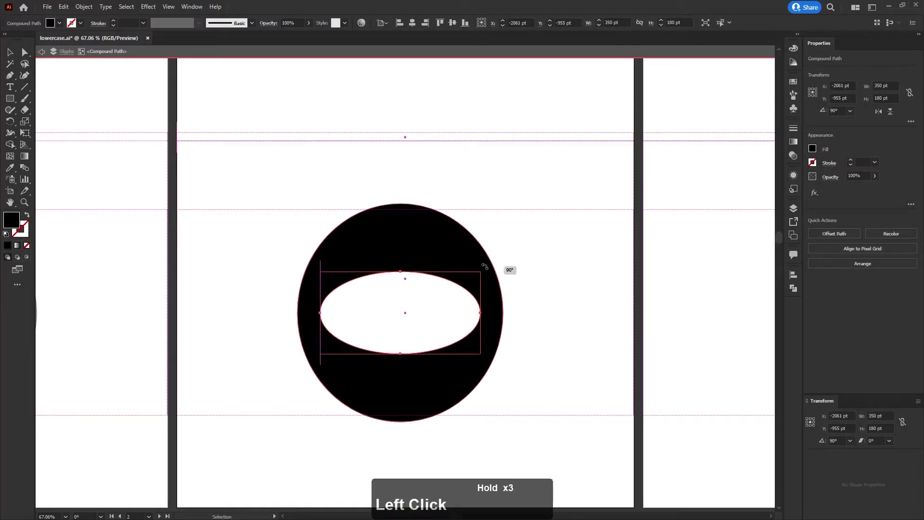
- Shift the counter ellipse toward the left side of the bowl and view the result
{"action": "left_click", "coordinate": [546, 353]}
{"action": "left_click", "coordinate": [436, 362]}
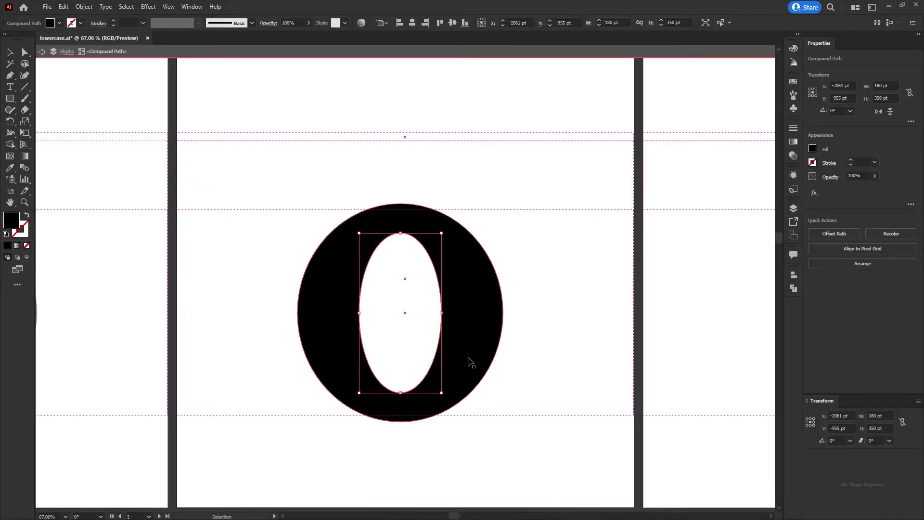
{"action": "key", "text": "shift+Left"}
{"action": "key", "text": "shift+Left"}
{"action": "key", "text": "shift+Left"}
{"action": "key", "text": "shift+Left"}
{"action": "left_click", "coordinate": [596, 370]}
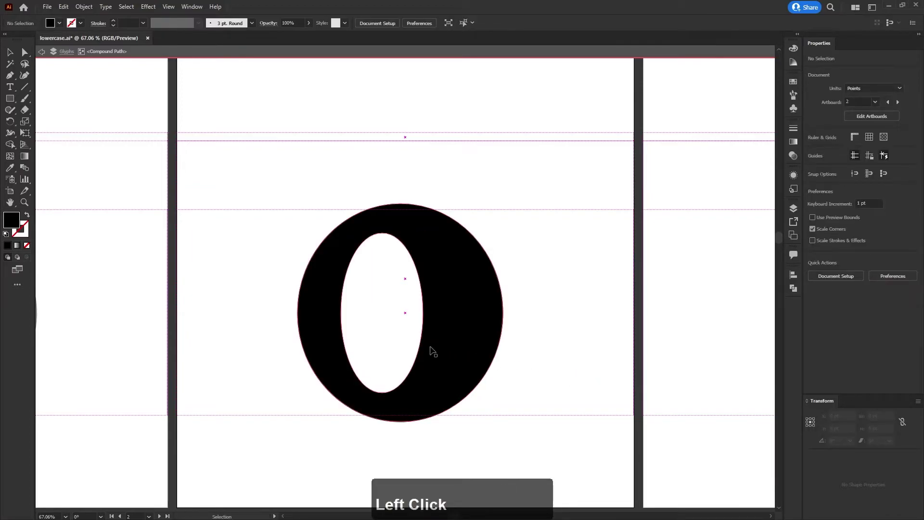
- Shift the counter toward the right side, recenter it, then tilt it 45° diagonally
{"action": "left_click", "coordinate": [422, 345]}
{"action": "key", "text": "shift+Right"}
{"action": "key", "text": "shift+Right"}
{"action": "key", "text": "shift+Right"}
{"action": "key", "text": "shift+Right"}
{"action": "key", "text": "shift+Right"}
{"action": "key", "text": "shift+Right"}
{"action": "left_click", "coordinate": [567, 345]}
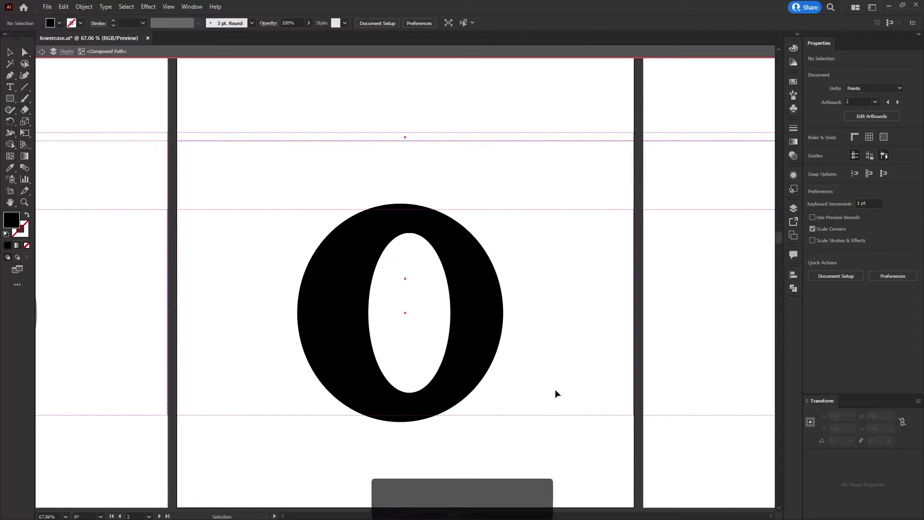
{"action": "left_click", "coordinate": [447, 361]}
{"action": "left_click", "coordinate": [447, 357]}
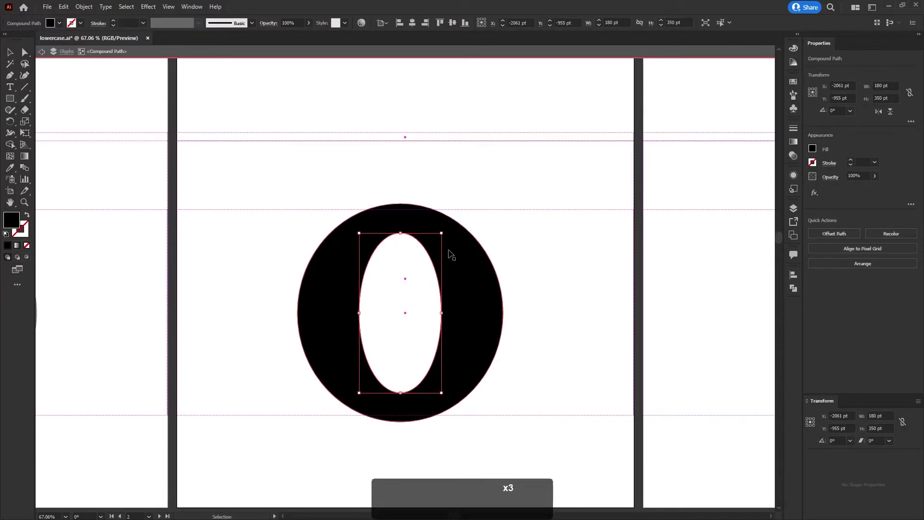
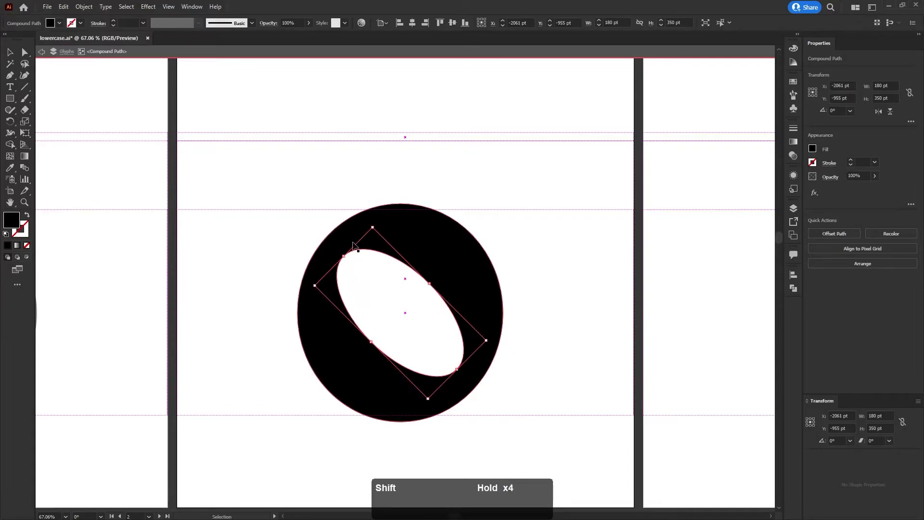
- Move the tilted counter upward in the bowl and view the weight distribution
{"action": "left_click", "coordinate": [571, 266]}
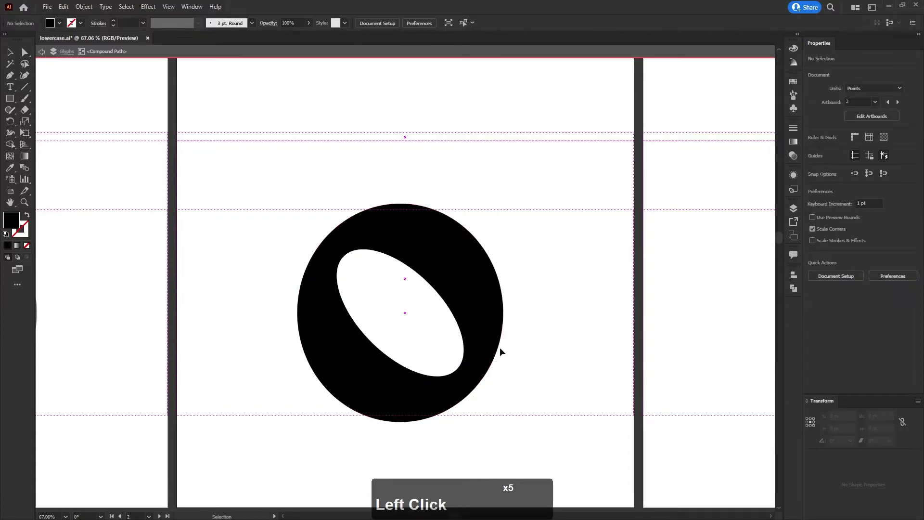
{"action": "left_click", "coordinate": [438, 291]}
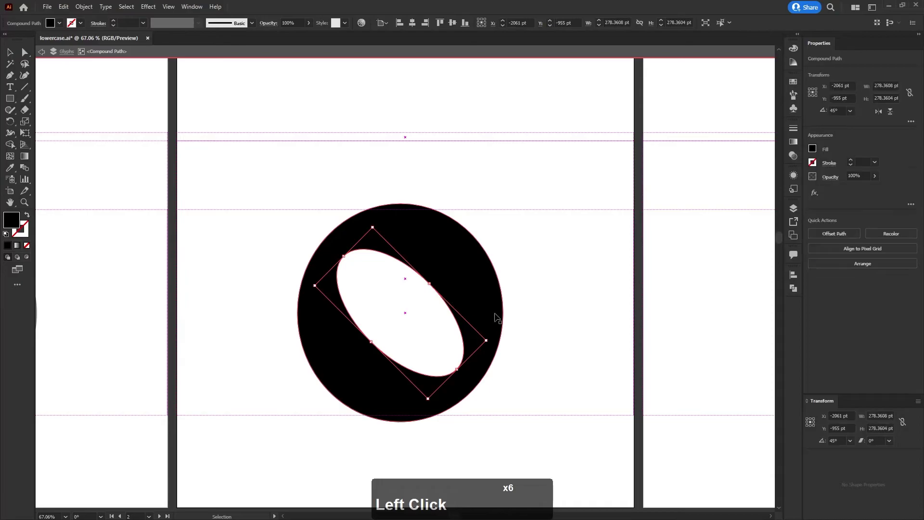
{"action": "key", "text": "shift+Up"}
{"action": "key", "text": "shift+Up"}
{"action": "key", "text": "shift+Up"}
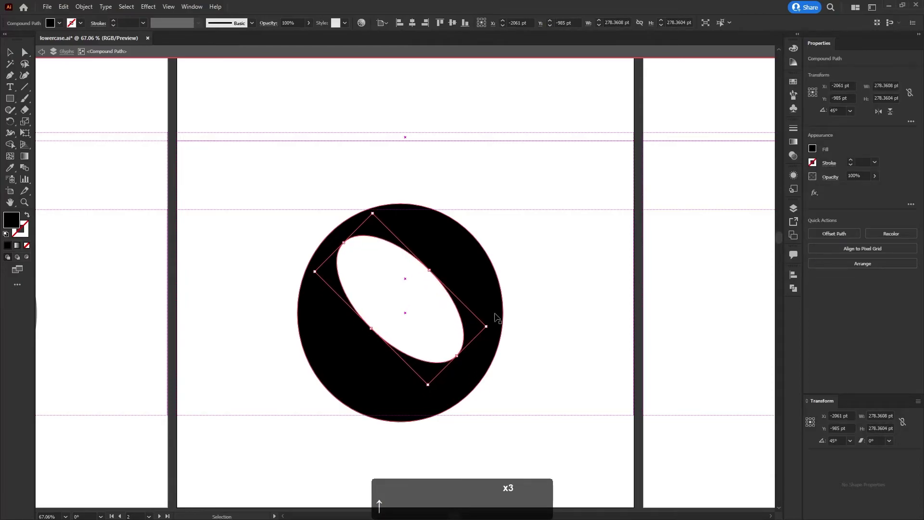
{"action": "left_click", "coordinate": [537, 323]}
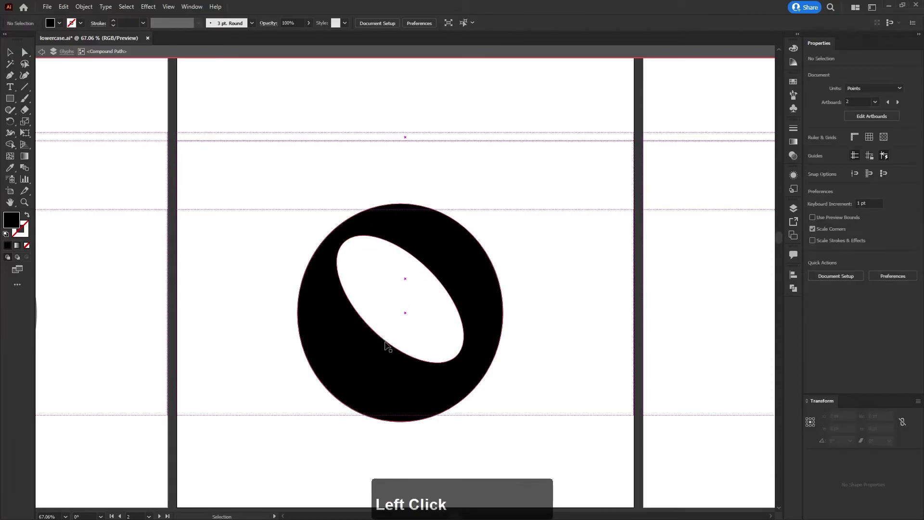
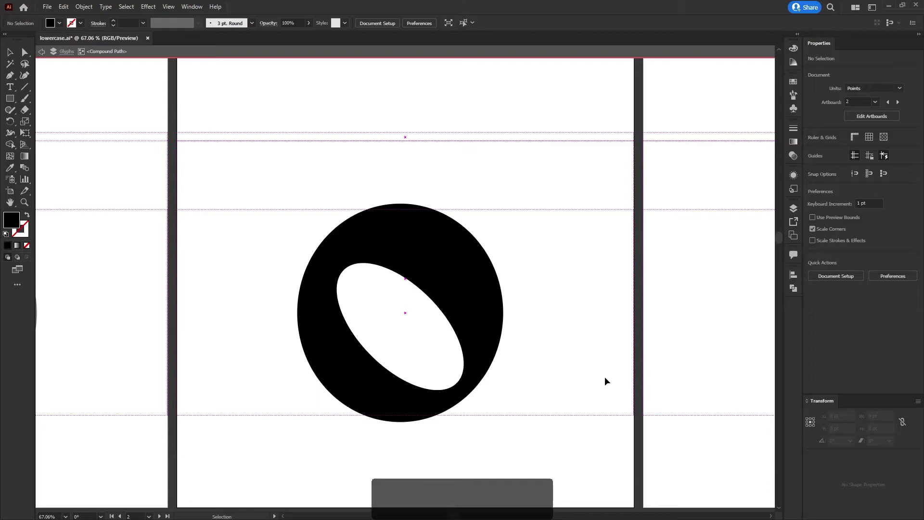
- Try the tilted counter shifted left, then leave it offset toward the lower right
{"action": "left_click", "coordinate": [458, 334]}
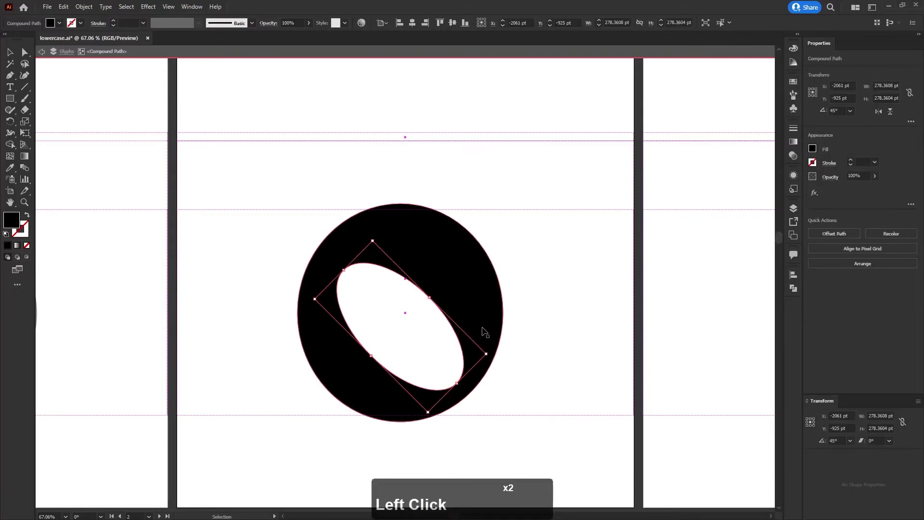
{"action": "key", "text": "shift+Left"}
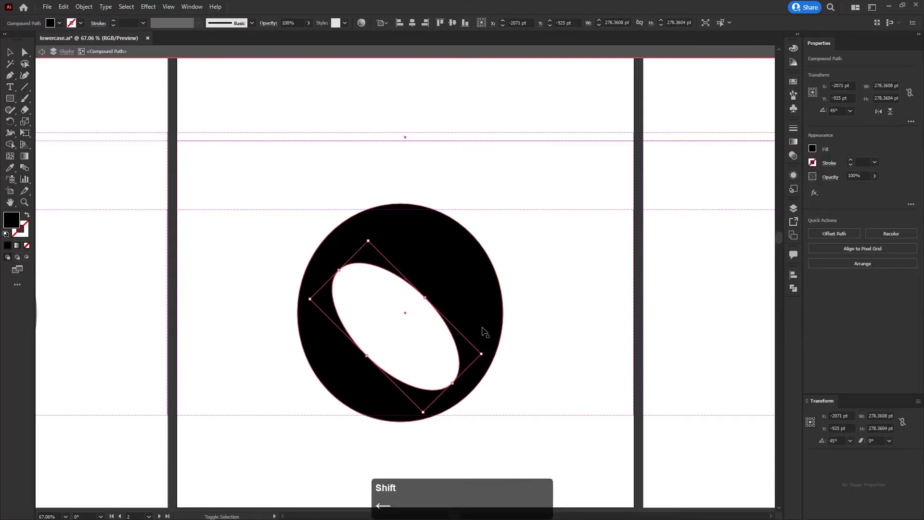
{"action": "key", "text": "shift+Left"}
{"action": "key", "text": "shift+Left"}
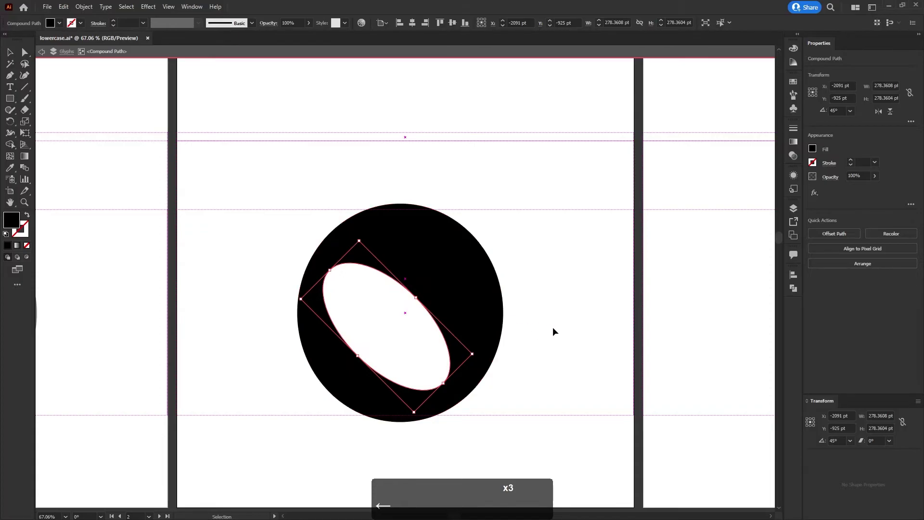
{"action": "key", "text": "shift+Right"}
{"action": "key", "text": "shift+Right"}
{"action": "key", "text": "shift+Right"}
{"action": "key", "text": "shift+Right"}
{"action": "key", "text": "shift+Right"}
{"action": "left_click", "coordinate": [569, 335]}
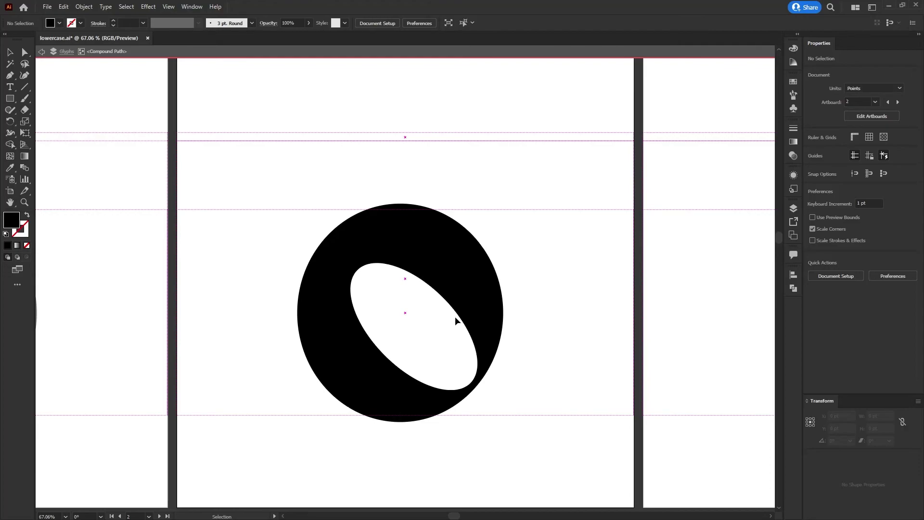
- Set the counter's rotation back to 0° and recenter it upright in the 'o'
{"action": "left_click", "coordinate": [454, 310]}
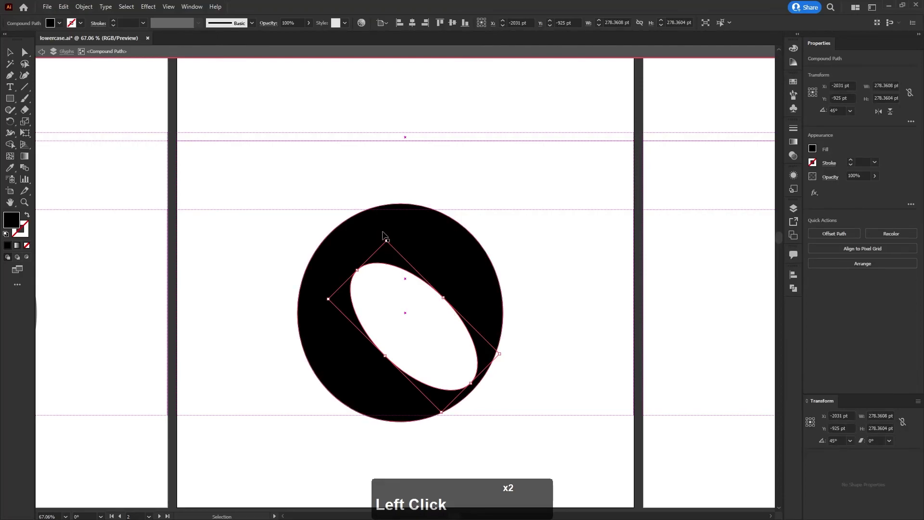
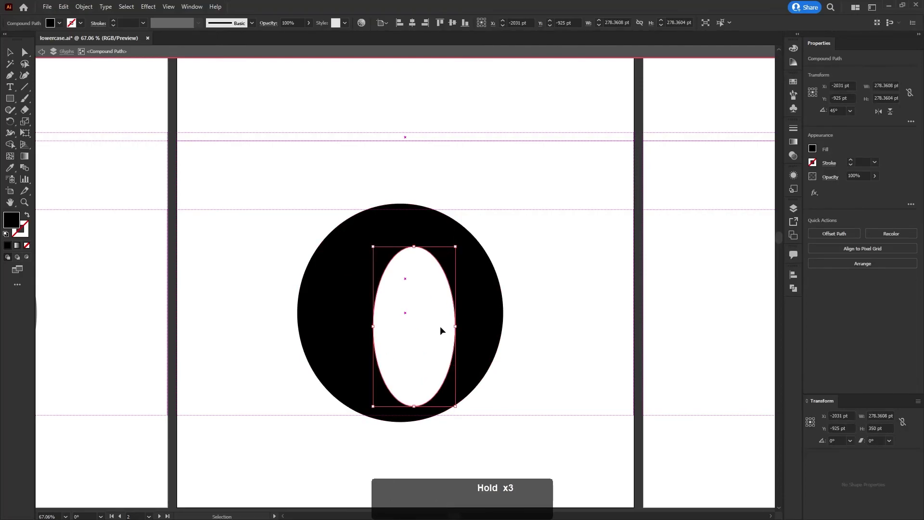
{"action": "left_click", "coordinate": [452, 375]}
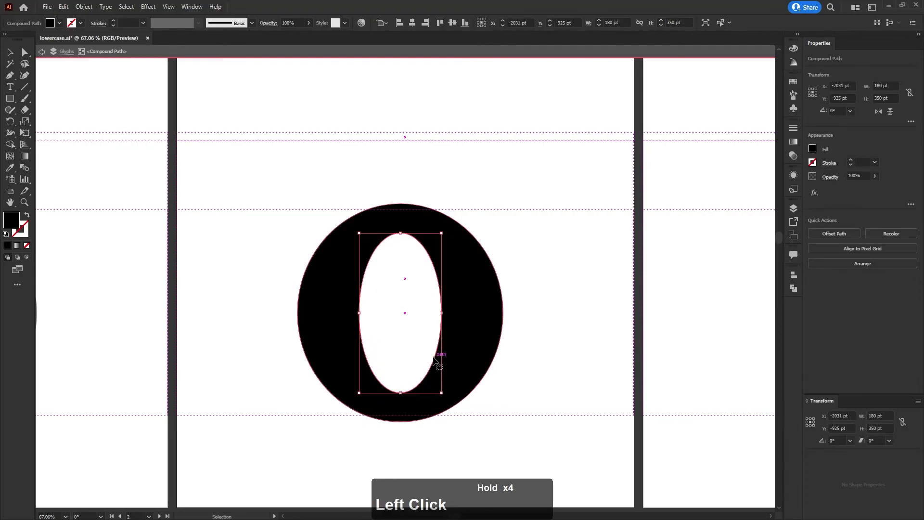
{"action": "left_click", "coordinate": [565, 351]}
{"action": "double_click", "coordinate": [546, 390]}
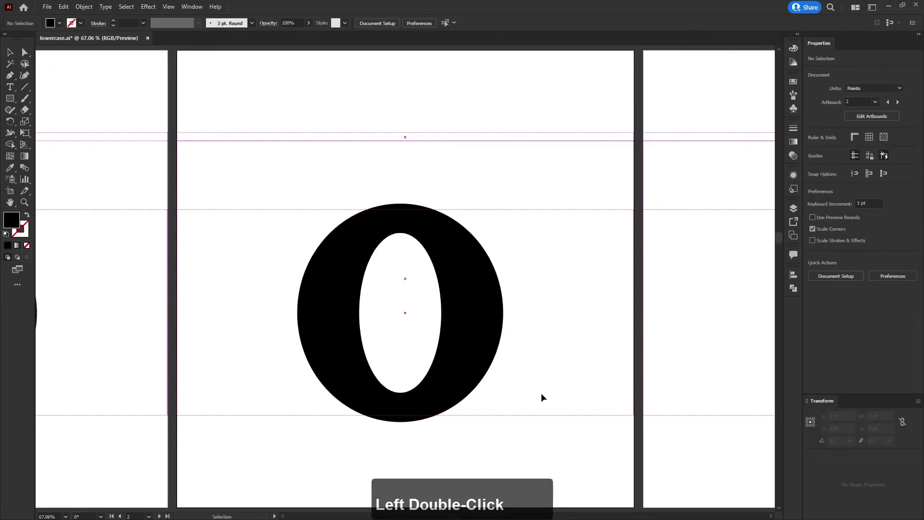